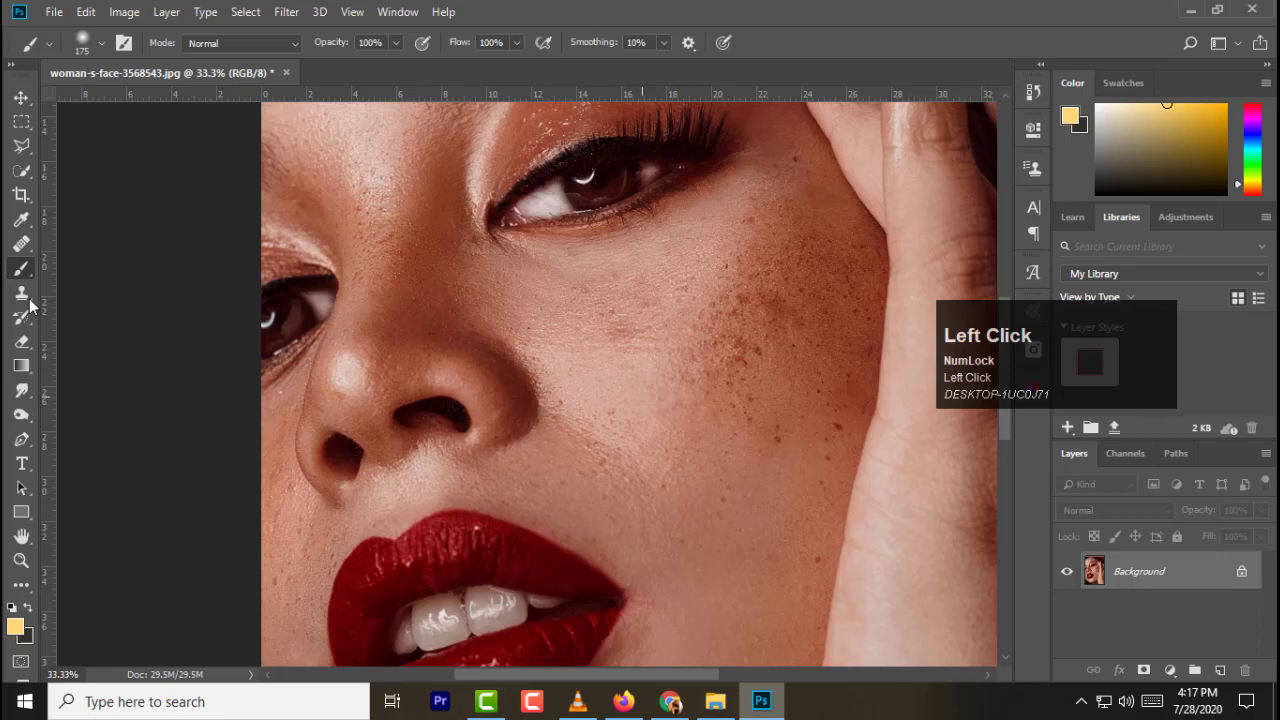
Switch to the Spot Healing Brush from the healing tools group.
right_click(31, 253)
click(67, 257)
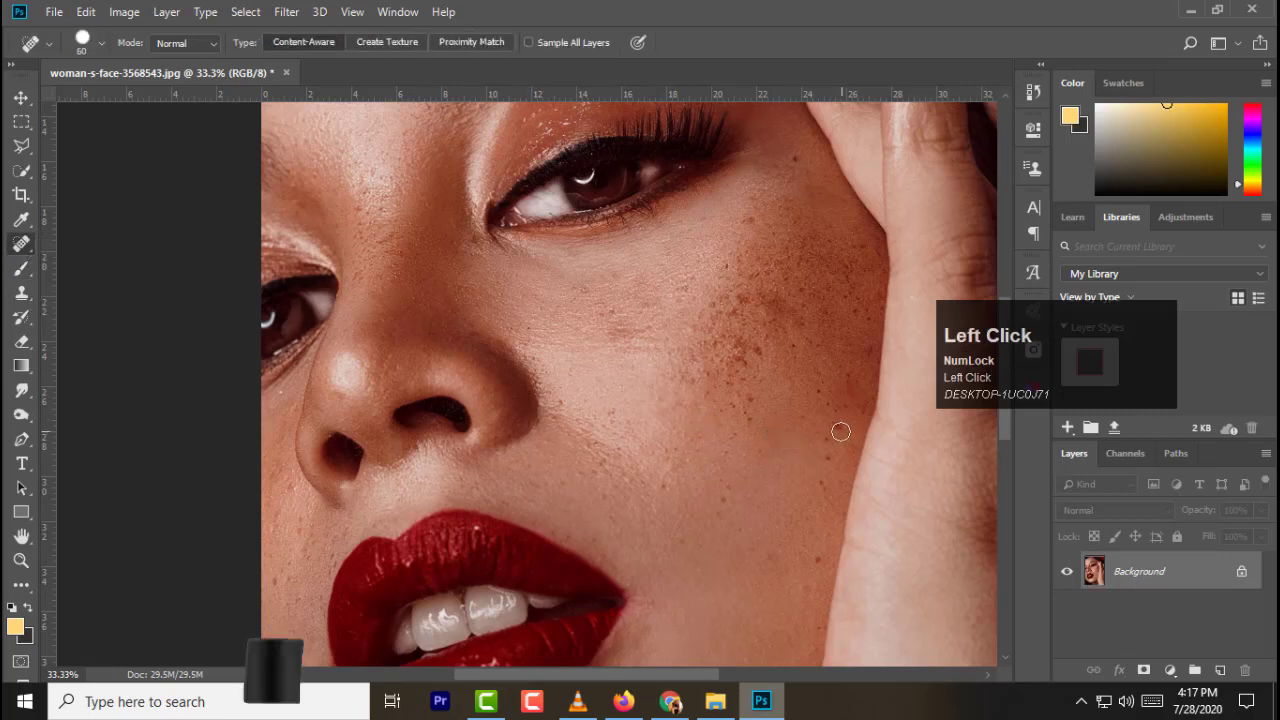
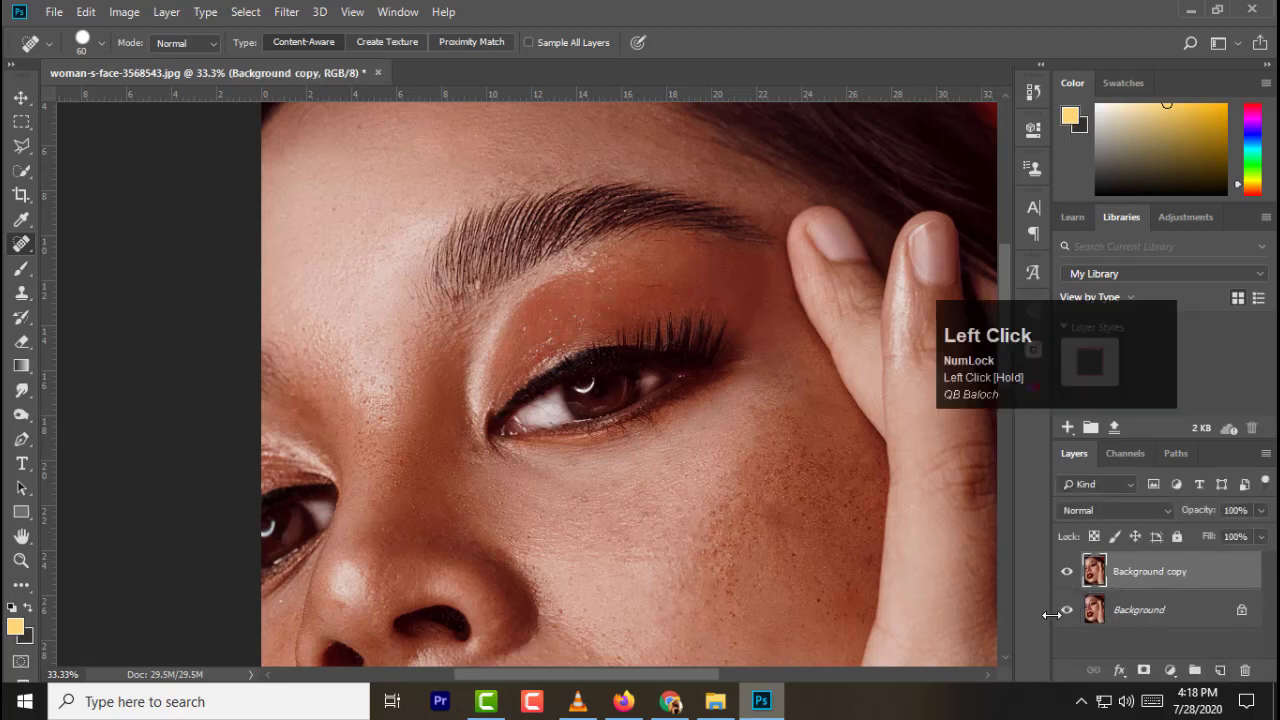
Duplicate the Background copy layer and invert the new top copy into a negative.
drag(1196, 574, 1190, 608)
key(ctrl+Num_Lock)
click(1190, 608)
key(ctrl+i)
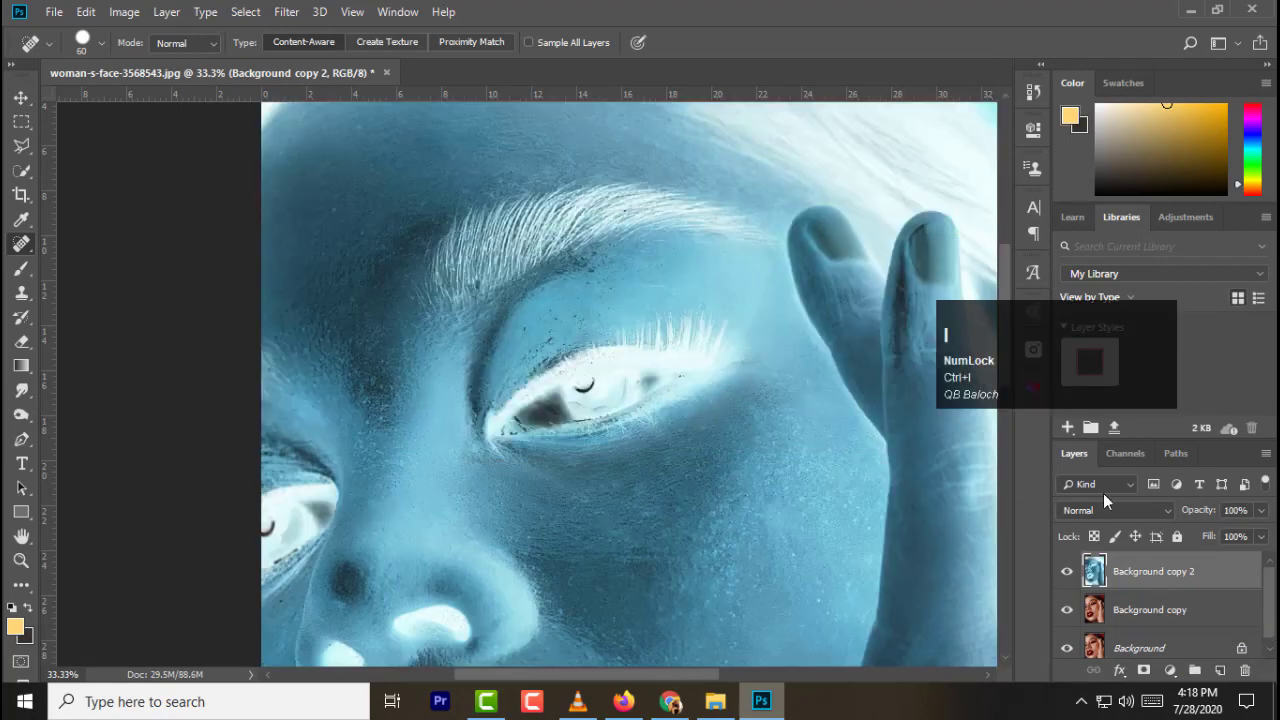
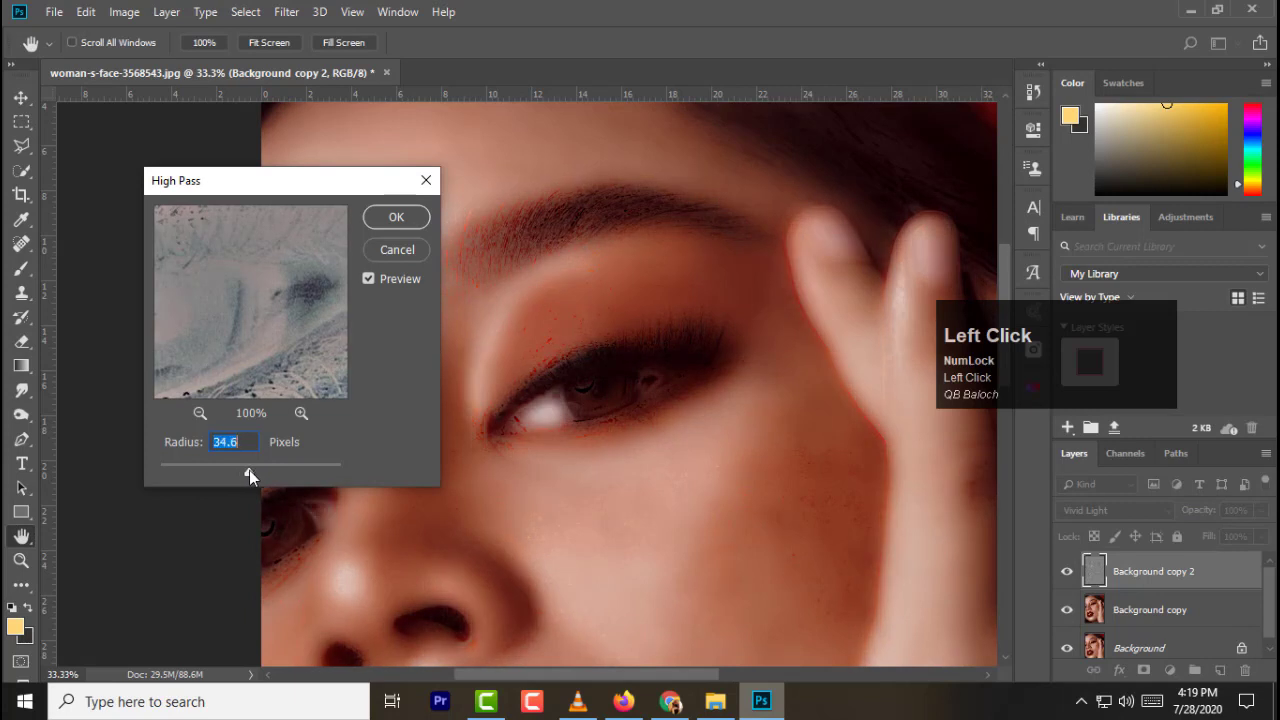
Apply the High Pass filter with a radius around 34 to the Vivid Light layer.
click(266, 476)
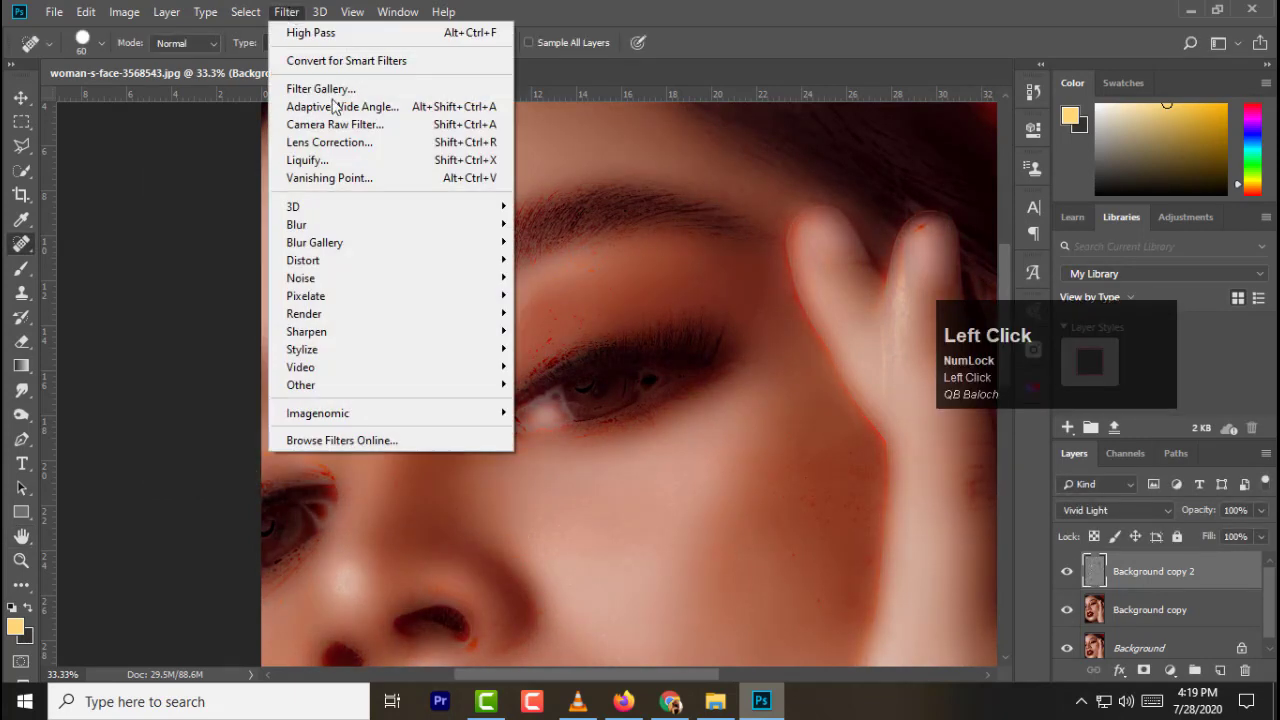
drag(437, 170, 857, 315)
drag(857, 315, 861, 317)
drag(861, 317, 1039, 64)
click(1039, 64)
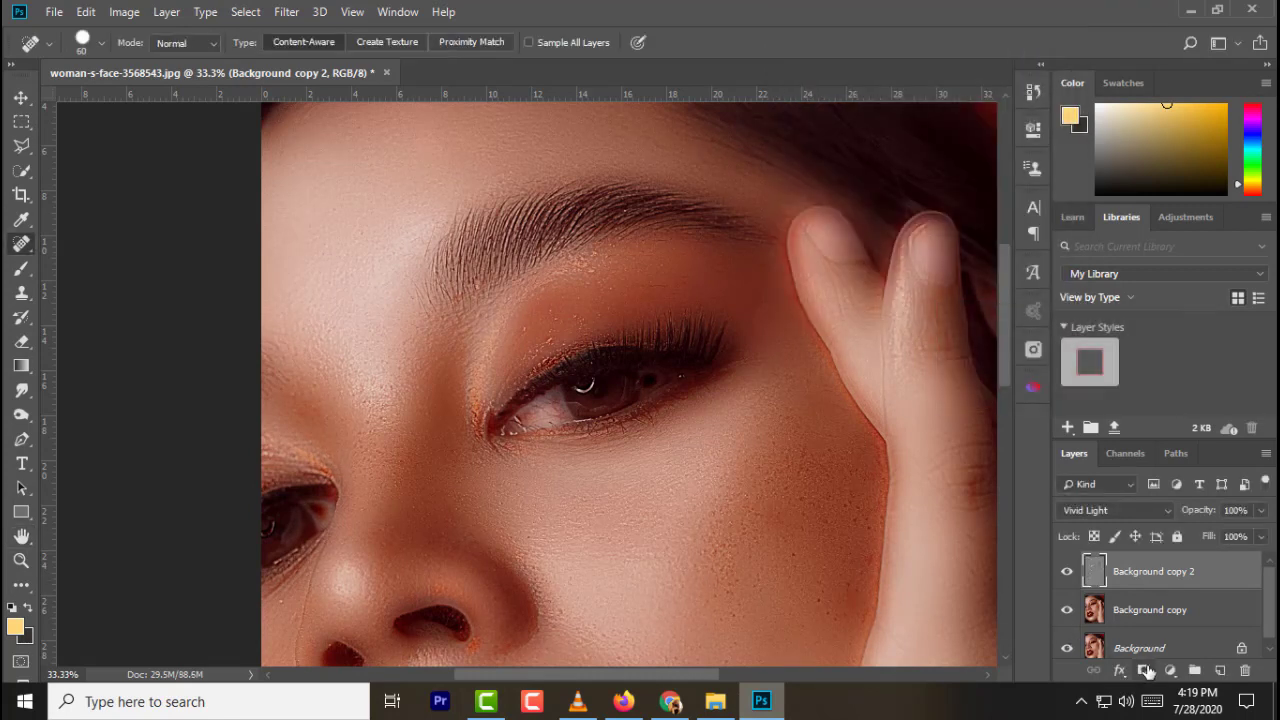
Add a layer mask to the smoothing layer and invert it to black.
click(1147, 668)
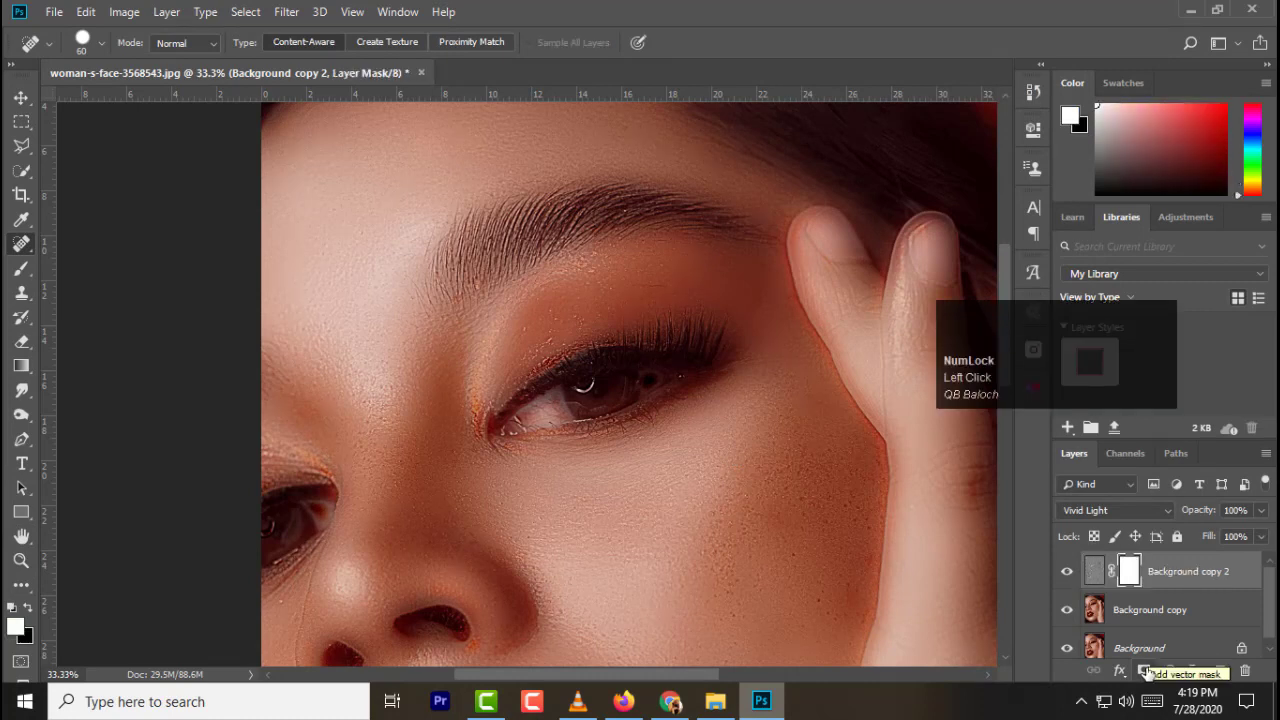
key(ctrl+i)
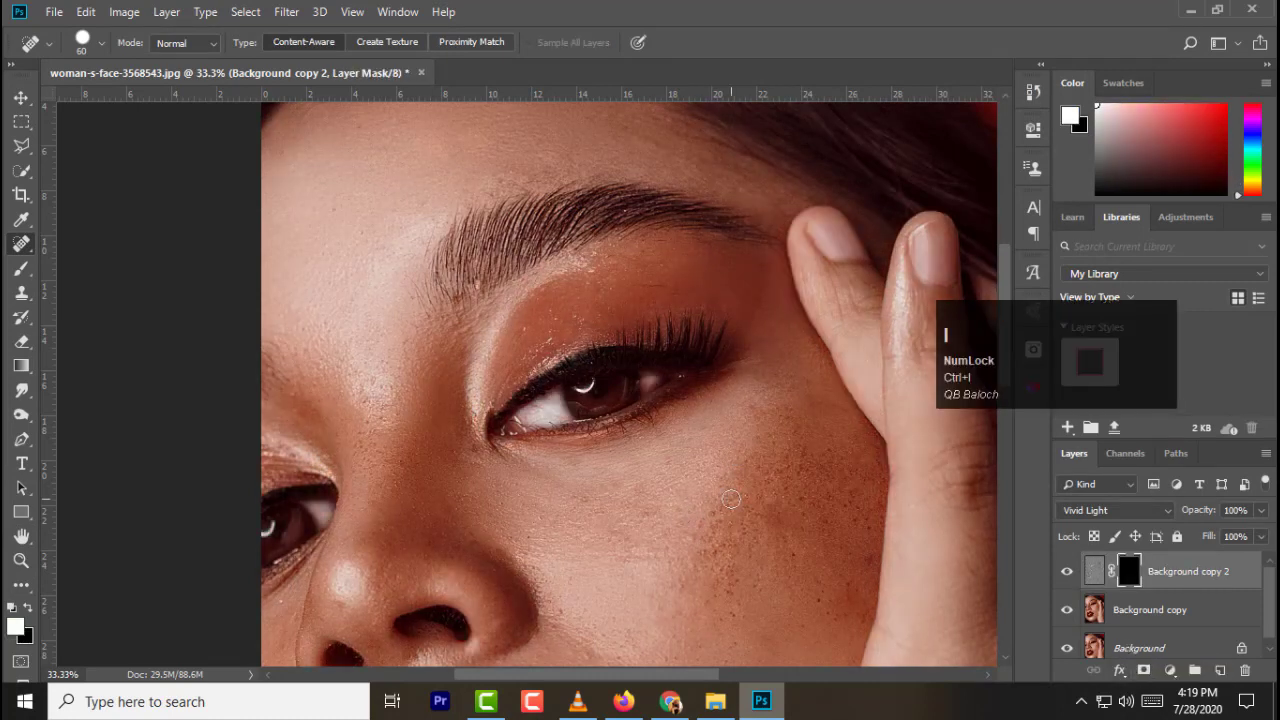
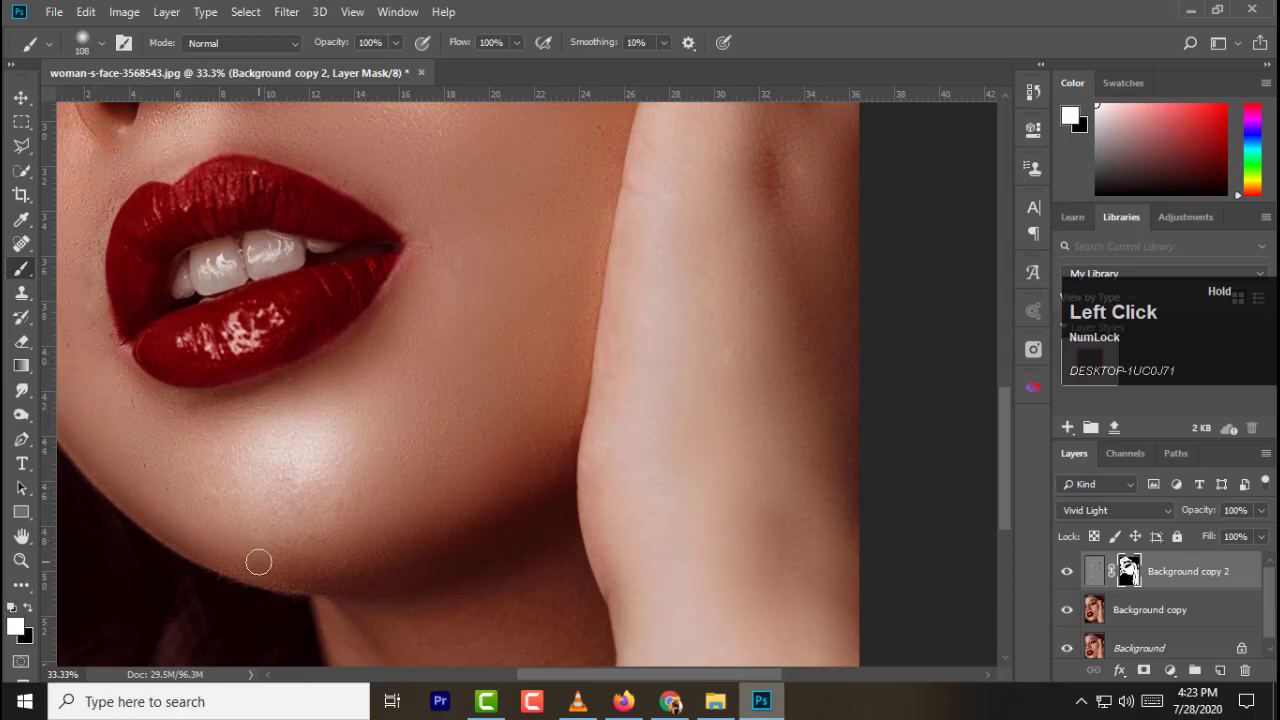
Paint white on the mask over the chin, jaw and neck with an enlarged brush.
drag(1128, 568, 1128, 568)
right_click(1128, 568)
drag(1128, 568, 1128, 568)
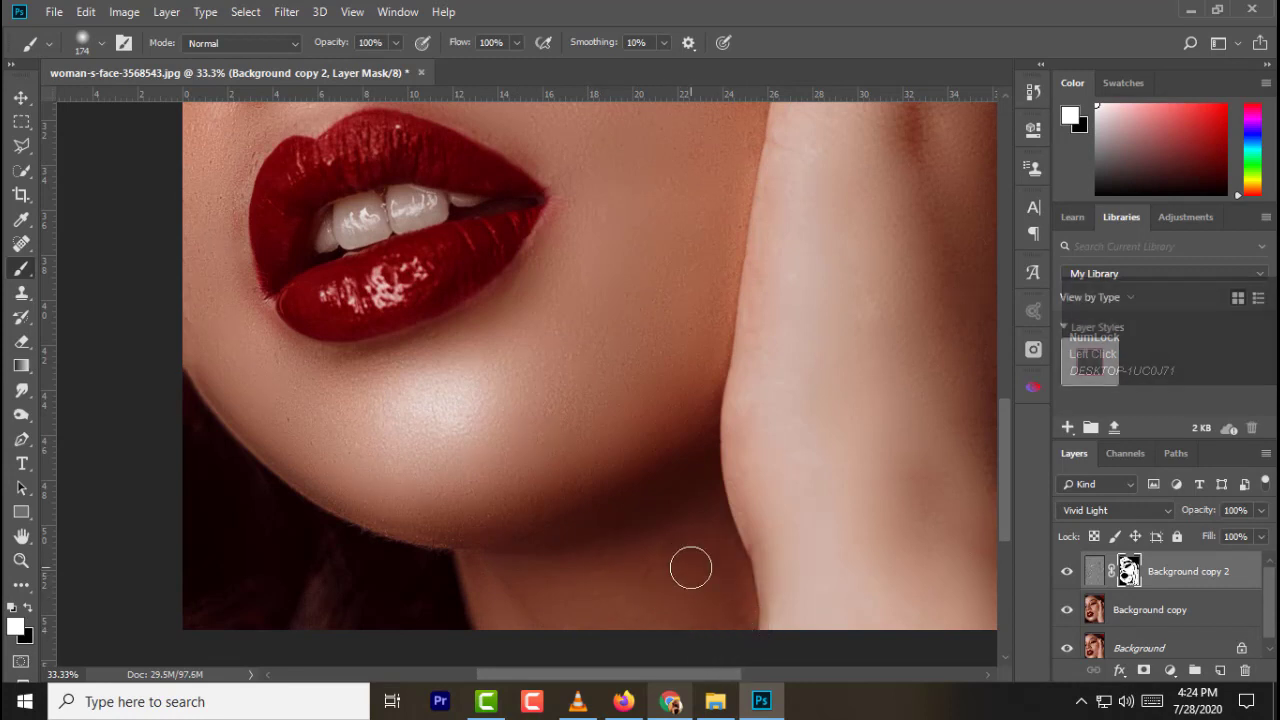
drag(1128, 568, 1128, 568)
click(1128, 568)
With a smaller brush, paint the cheek beside the lips and dab small skin spots.
key([)
key([)
key([)
drag(1128, 568, 1128, 568)
click(1128, 568)
click(1128, 568)
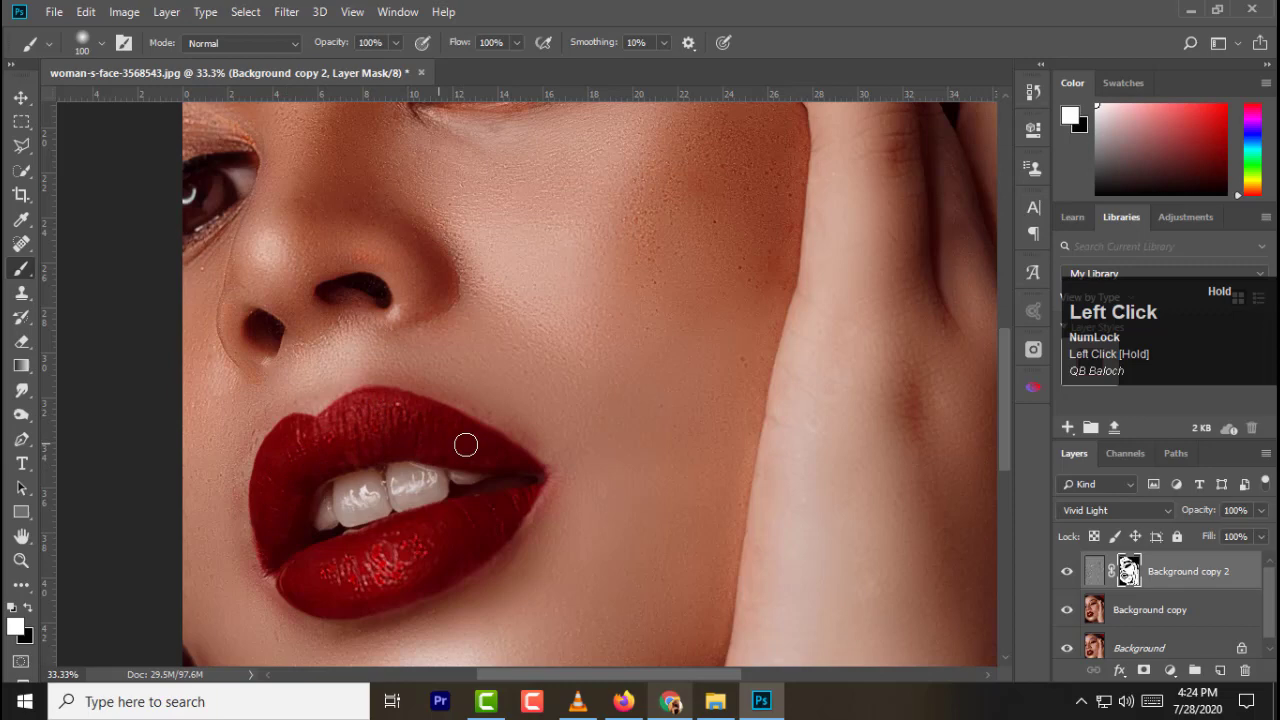
click(1128, 568)
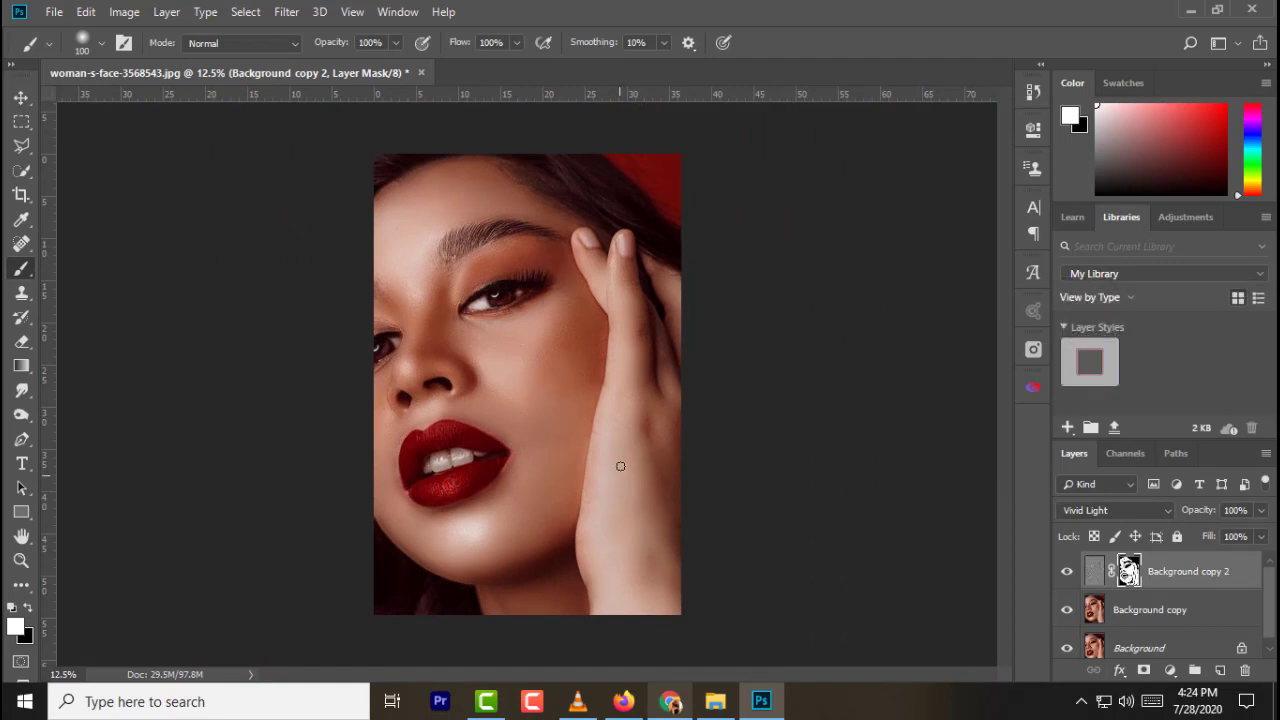
Hide Background copy 2 to compare the smoothed skin with the original.
drag(1128, 568, 1128, 568)
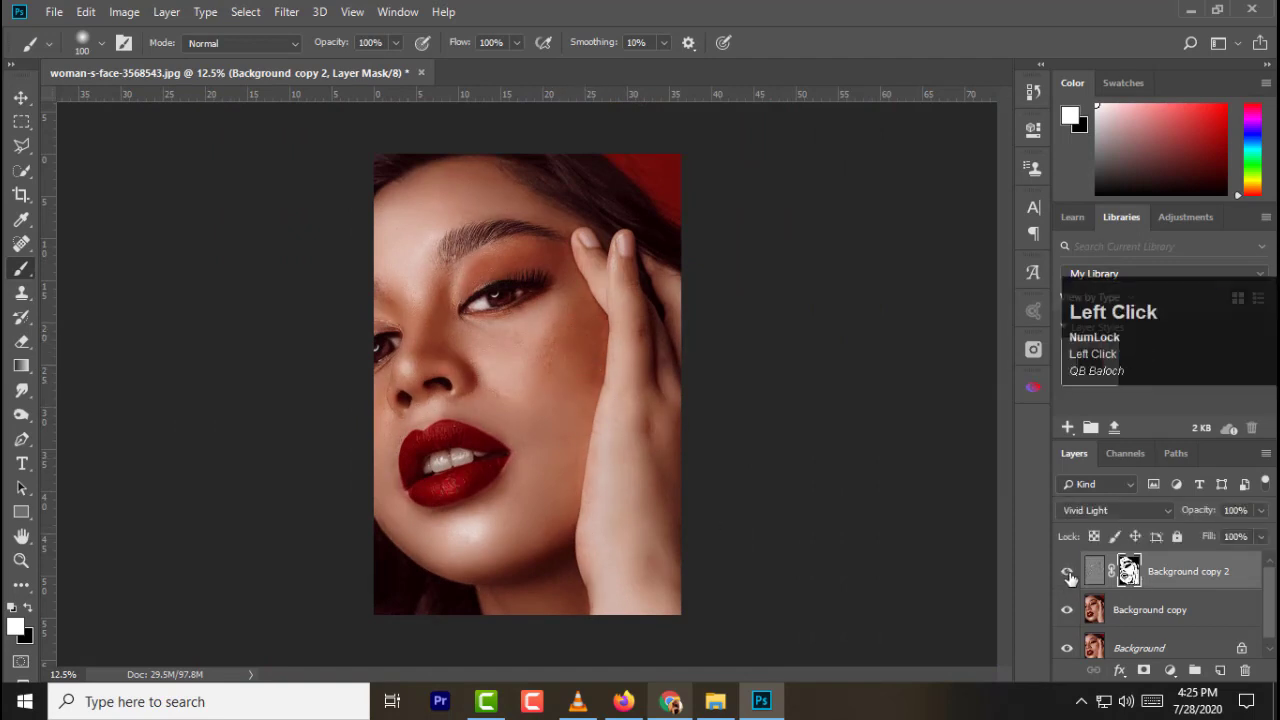